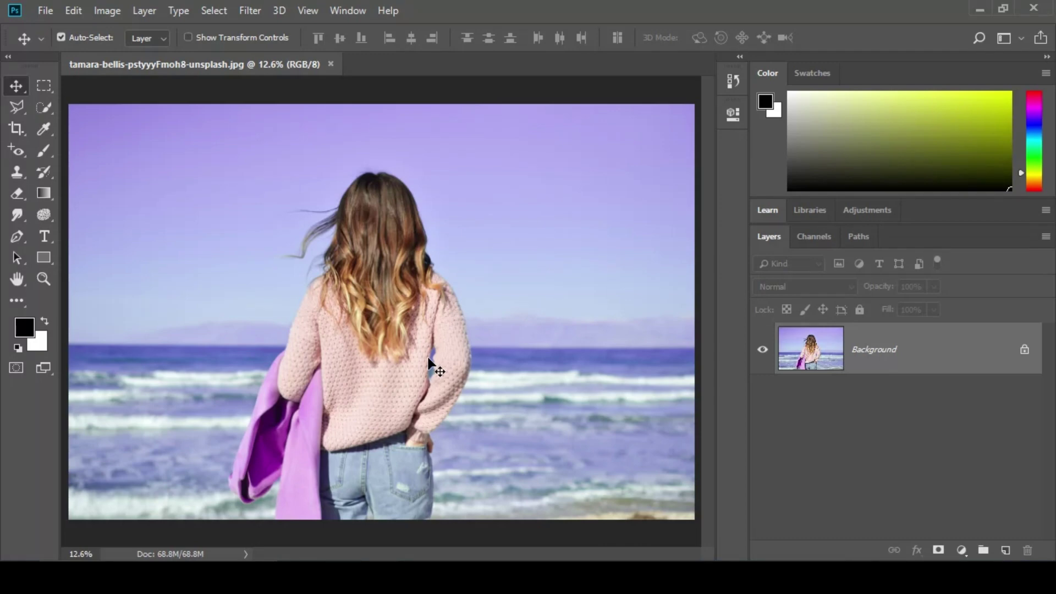
- Duplicate the Background photo onto a new Layer 1 with Ctrl+J
{"action": "key", "text": "ctrl+Num_Lock"}
{"action": "key", "text": "ctrl+j"}
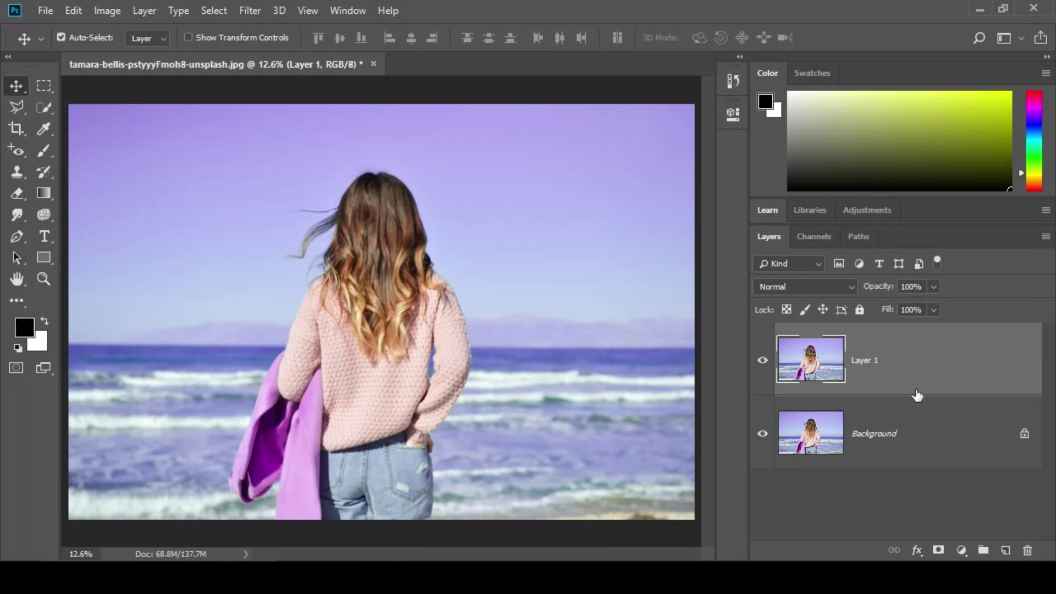
- Convert the selected Background layer to black and white via Image > Adjustments and confirm
{"action": "left_click", "coordinate": [761, 366]}
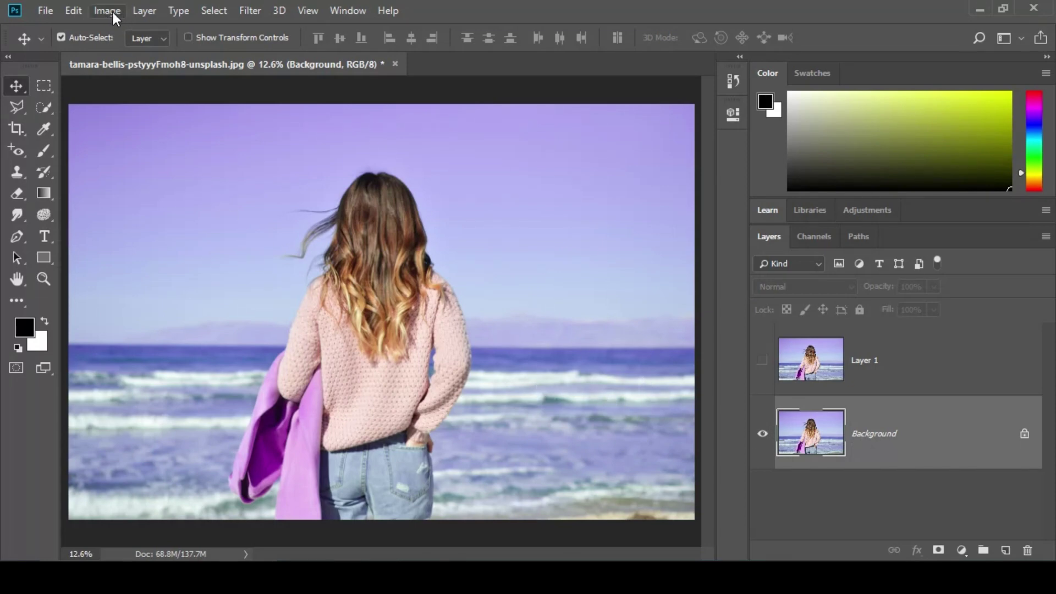
{"action": "left_click", "coordinate": [117, 19]}
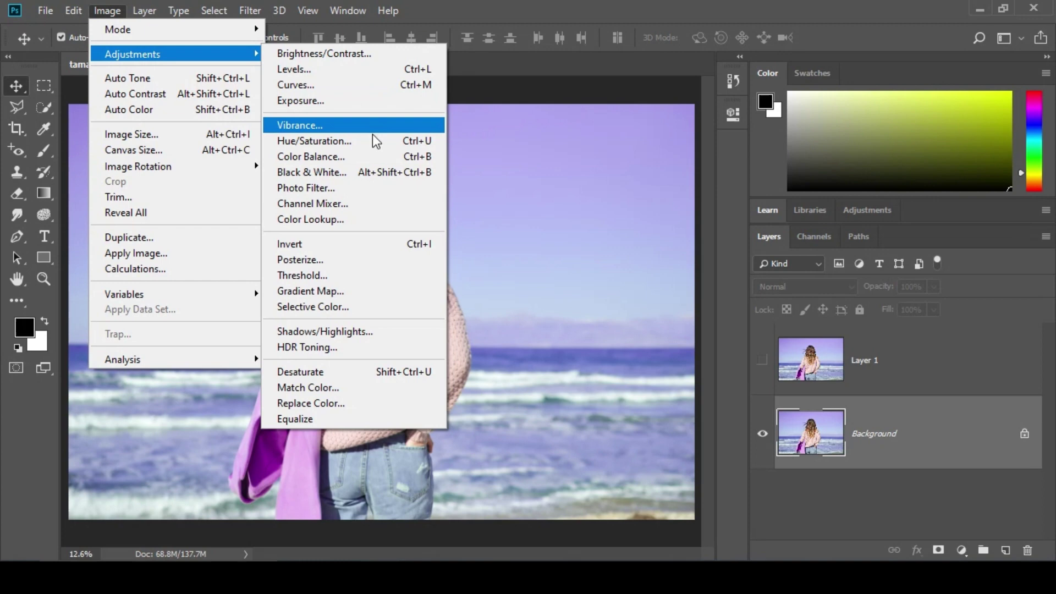
{"action": "left_click_drag", "start_coordinate": [329, 180], "coordinate": [29, 39]}
{"action": "left_click_drag", "start_coordinate": [28, 39], "coordinate": [29, 39]}
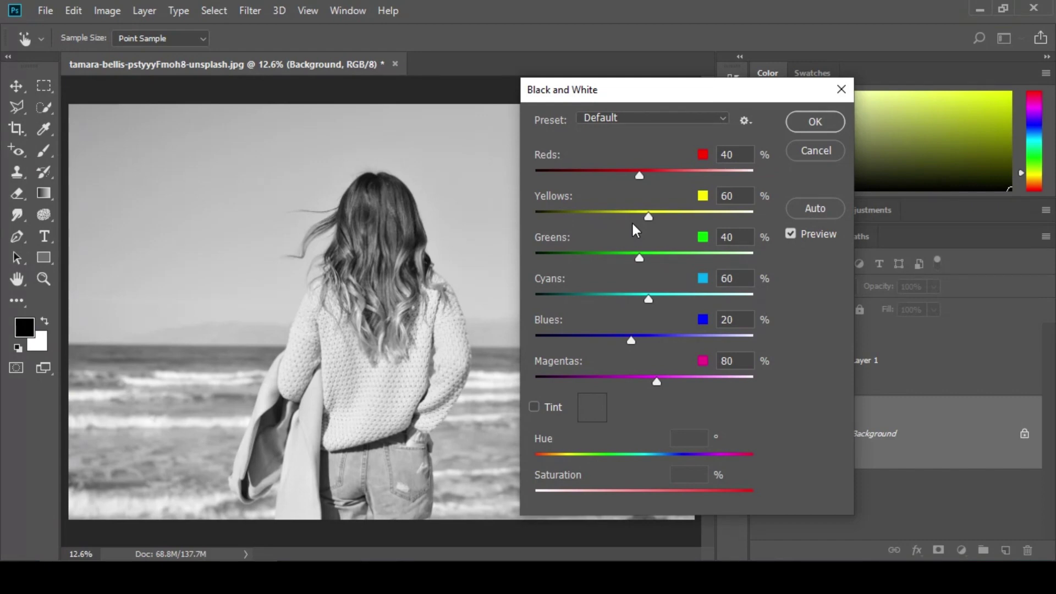
{"action": "left_click", "coordinate": [27, 38]}
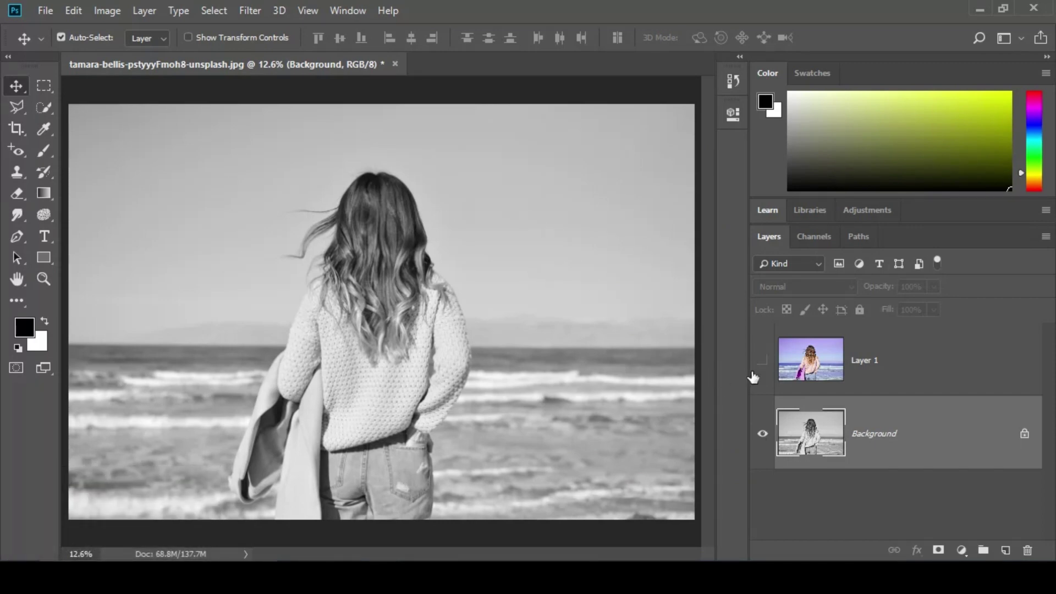
- Show the colour copy Layer 1 again and make it the active layer
{"action": "left_click", "coordinate": [769, 365]}
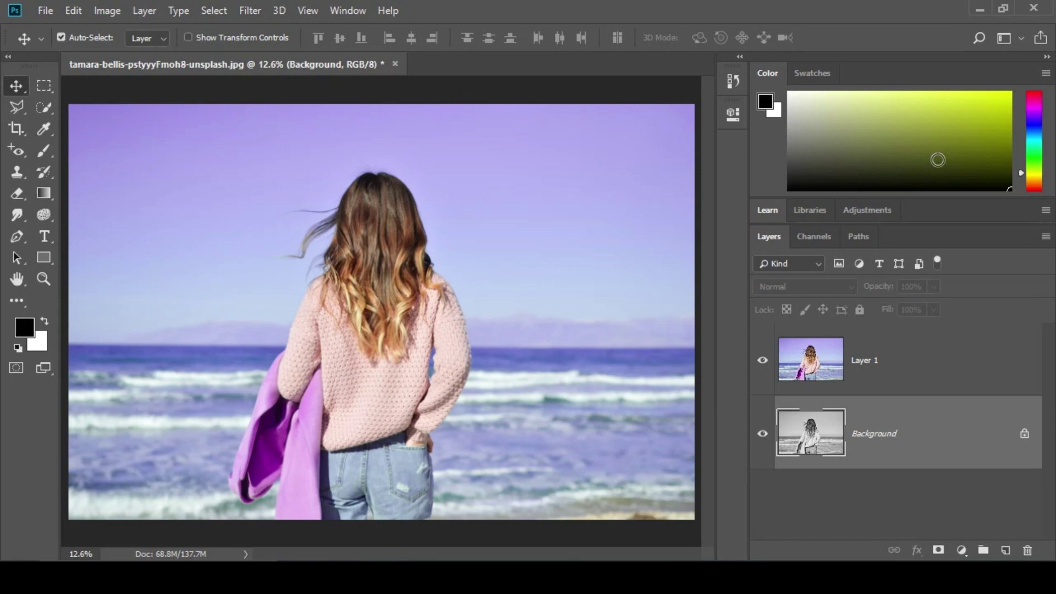
{"action": "left_click", "coordinate": [919, 364]}
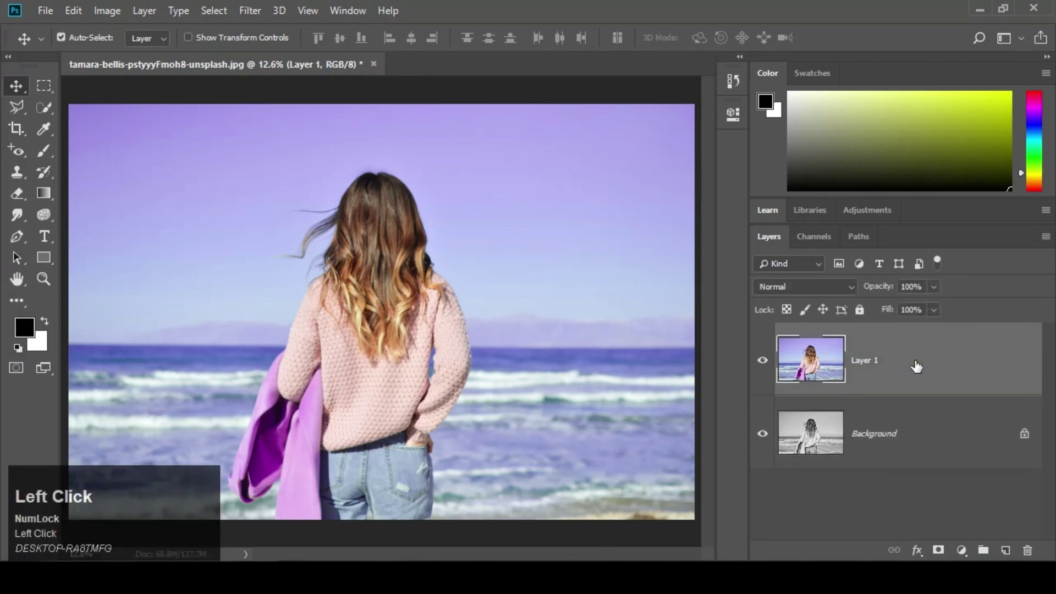
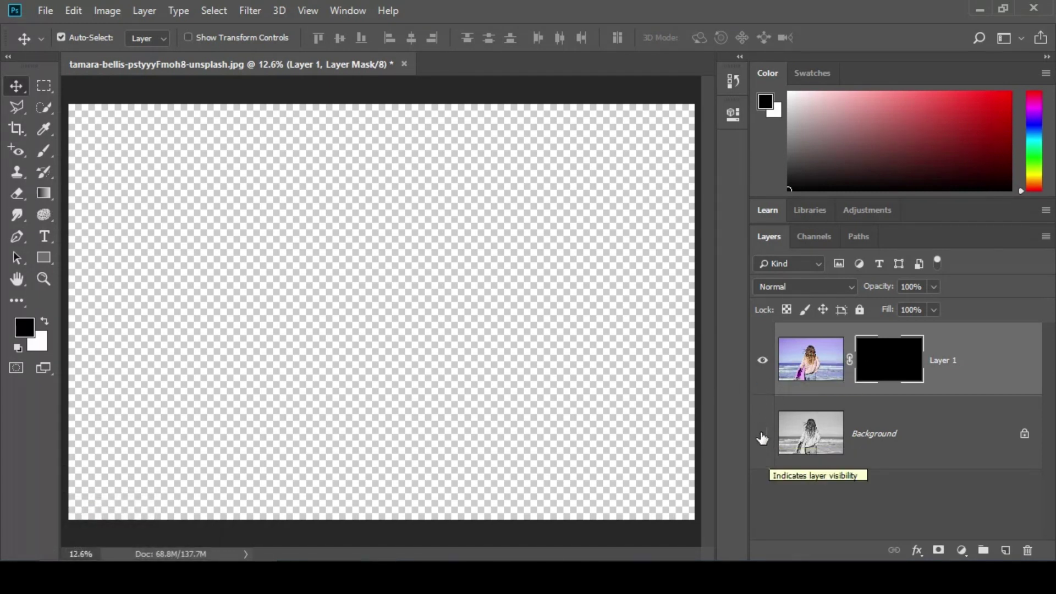
- Reveal the black-and-white Background and pick the Brush tool for mask painting
{"action": "left_click", "coordinate": [773, 441]}
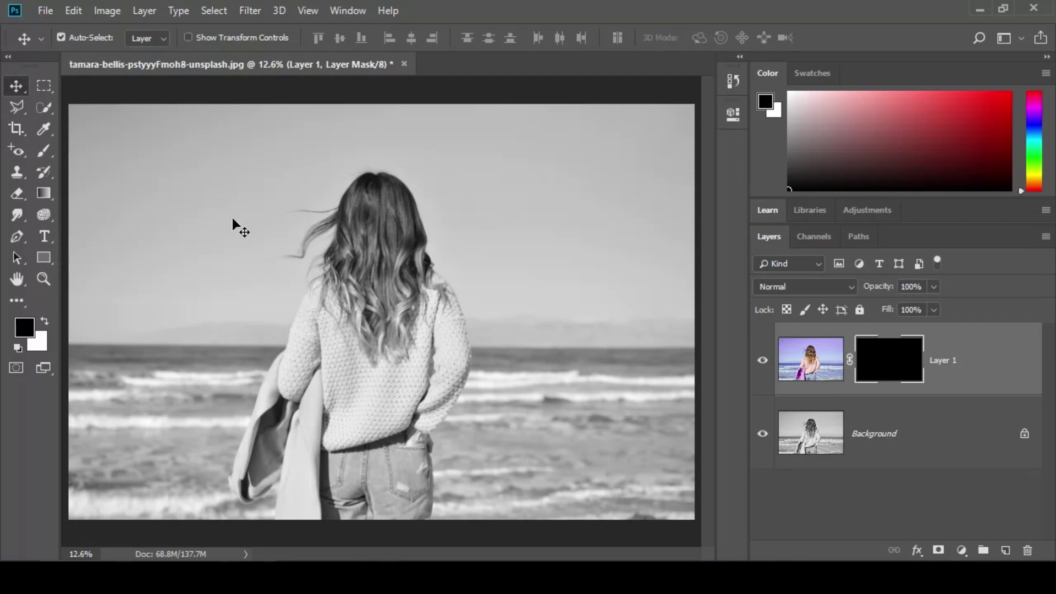
{"action": "left_click", "coordinate": [53, 161]}
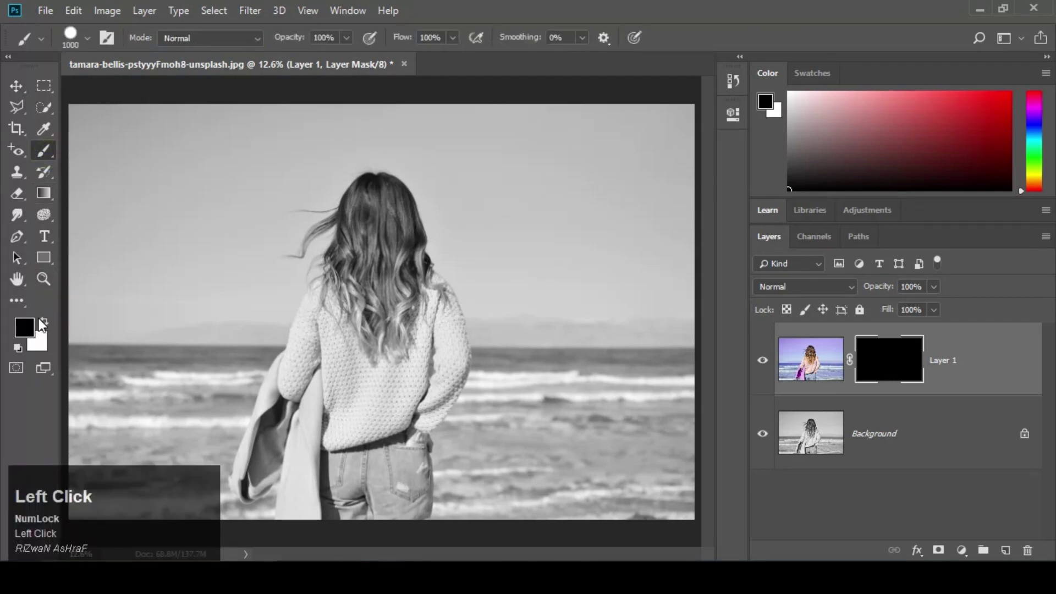
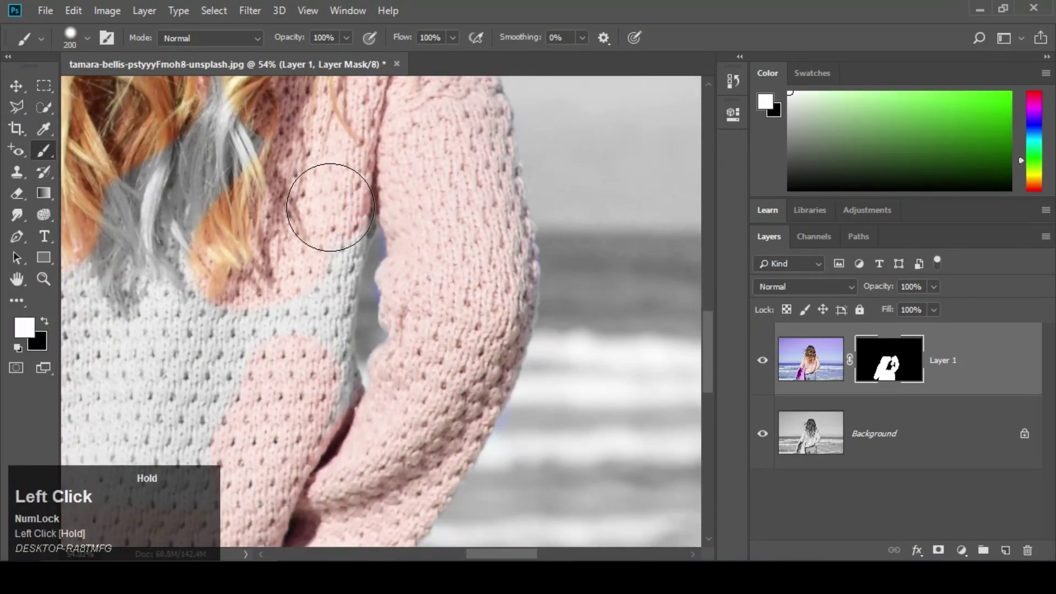
- Paint white on Layer 1's mask over the sweater to bring its colour back
{"action": "key", "text": "space"}
{"action": "double_click", "coordinate": [20, 279]}
{"action": "key", "text": "space"}
{"action": "key", "text": "space"}
{"action": "left_click", "coordinate": [18, 278]}
{"action": "key", "text": "space"}
{"action": "left_click_drag", "start_coordinate": [20, 278], "coordinate": [19, 277]}
{"action": "key", "text": "space"}
{"action": "key", "text": "space"}
{"action": "key", "text": "z"}
{"action": "left_click", "coordinate": [18, 277]}
{"action": "key", "text": "space"}
{"action": "double_click", "coordinate": [18, 277]}
{"action": "key", "text": "space"}
{"action": "key", "text": "space"}
- Paint white on the mask over the hair, shrinking the brush for the finer areas
{"action": "left_click_drag", "start_coordinate": [18, 278], "coordinate": [18, 277]}
{"action": "key", "text": "space"}
{"action": "left_click", "coordinate": [18, 277]}
{"action": "key", "text": "space"}
{"action": "double_click", "coordinate": [19, 278]}
{"action": "key", "text": "space"}
{"action": "key", "text": "space"}
{"action": "left_click", "coordinate": [18, 277]}
{"action": "key", "text": "space"}
{"action": "key", "text": "space"}
{"action": "left_click", "coordinate": [18, 278]}
{"action": "key", "text": "space"}
{"action": "left_click", "coordinate": [18, 278]}
{"action": "key", "text": "["}
{"action": "left_click", "coordinate": [19, 278]}
{"action": "double_click", "coordinate": [19, 278]}
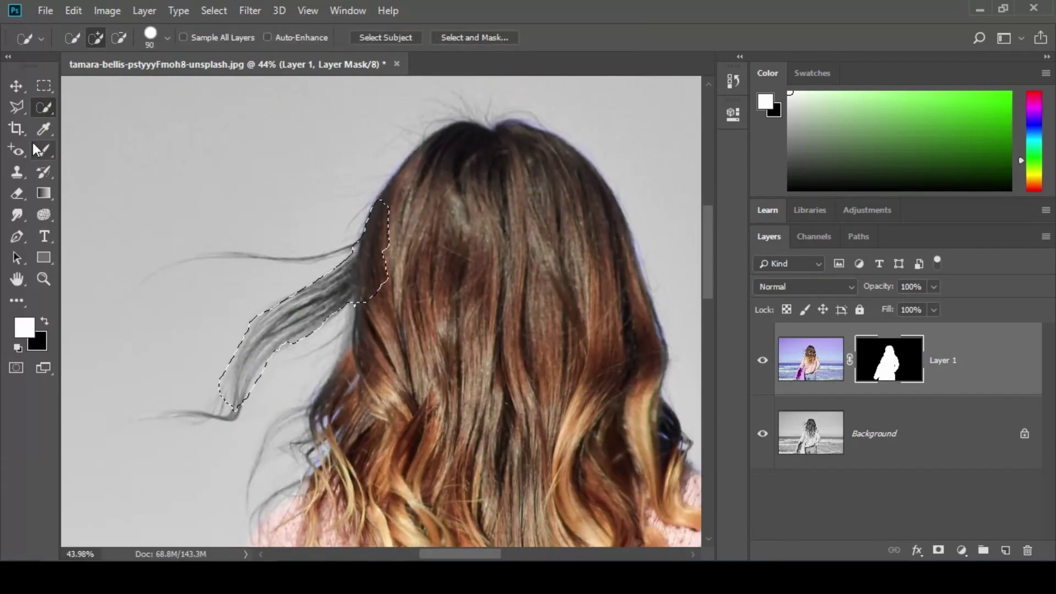
- Select the loose hair strand, undoing and deselecting as needed, and zoom in on it
{"action": "left_click", "coordinate": [19, 278]}
{"action": "key", "text": "ctrl+alt+z"}
{"action": "key", "text": "ctrl+d"}
{"action": "key", "text": "space"}
{"action": "left_click", "coordinate": [18, 277]}
{"action": "key", "text": "space"}
{"action": "key", "text": "z"}
{"action": "left_click", "coordinate": [18, 278]}
{"action": "key", "text": "space"}
{"action": "left_click", "coordinate": [18, 278]}
{"action": "key", "text": "space"}
{"action": "key", "text": "["}
{"action": "left_click", "coordinate": [20, 279]}
{"action": "key", "text": "space"}
{"action": "double_click", "coordinate": [20, 278]}
{"action": "key", "text": "space"}
{"action": "left_click", "coordinate": [19, 278]}
{"action": "key", "text": "space"}
- Paint colour into the loose hair strands on the mask, swapping foreground colour and adjusting brush size
{"action": "key", "text": "ctrl+alt+z"}
{"action": "key", "text": "ctrl+alt+z"}
{"action": "type", "text": "xxz"}
{"action": "left_click", "coordinate": [20, 278]}
{"action": "key", "text": "z"}
{"action": "left_click_drag", "start_coordinate": [20, 279], "coordinate": [20, 278]}
{"action": "key", "text": "z"}
{"action": "double_click", "coordinate": [18, 277]}
{"action": "key", "text": "space"}
{"action": "left_click_drag", "start_coordinate": [18, 278], "coordinate": [20, 279]}
{"action": "key", "text": "]"}
- Shrink the brush and zoom in on the blue sea gap between the girl's arm and body
{"action": "type", "text": "][[[[[[[[["}
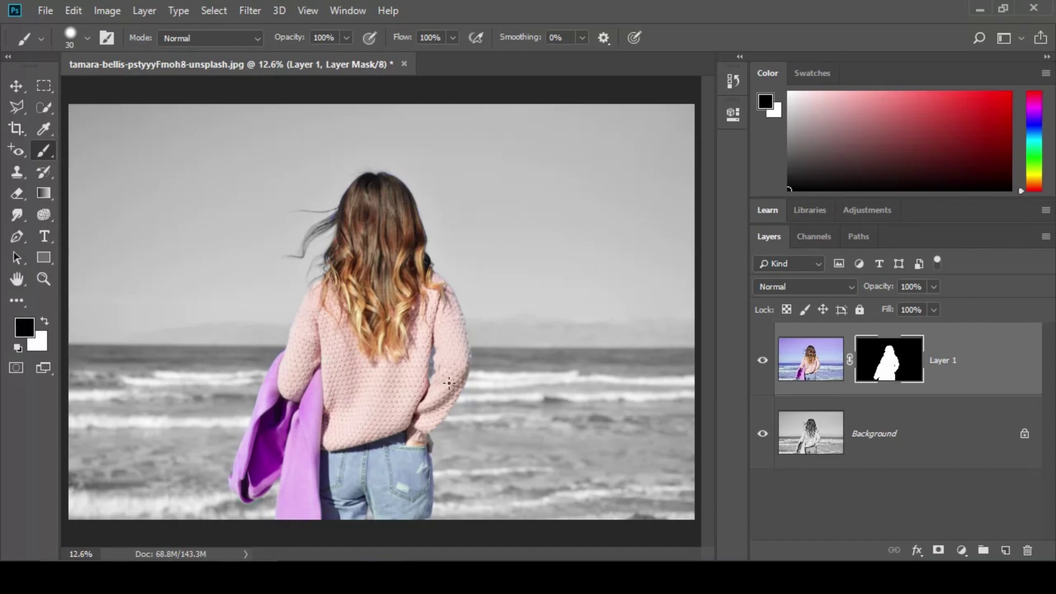
{"action": "key", "text": "z"}
{"action": "left_click_drag", "start_coordinate": [19, 278], "coordinate": [18, 278]}
{"action": "key", "text": "space"}
{"action": "left_click", "coordinate": [18, 278]}
{"action": "key", "text": "space"}
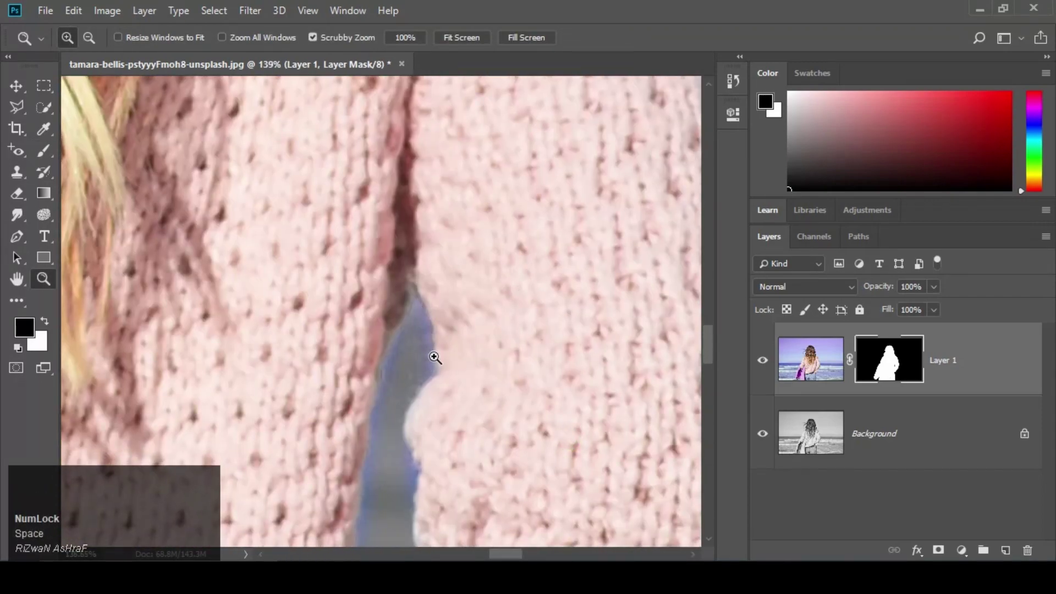
{"action": "key", "text": "space"}
{"action": "left_click", "coordinate": [20, 278]}
{"action": "key", "text": "space"}
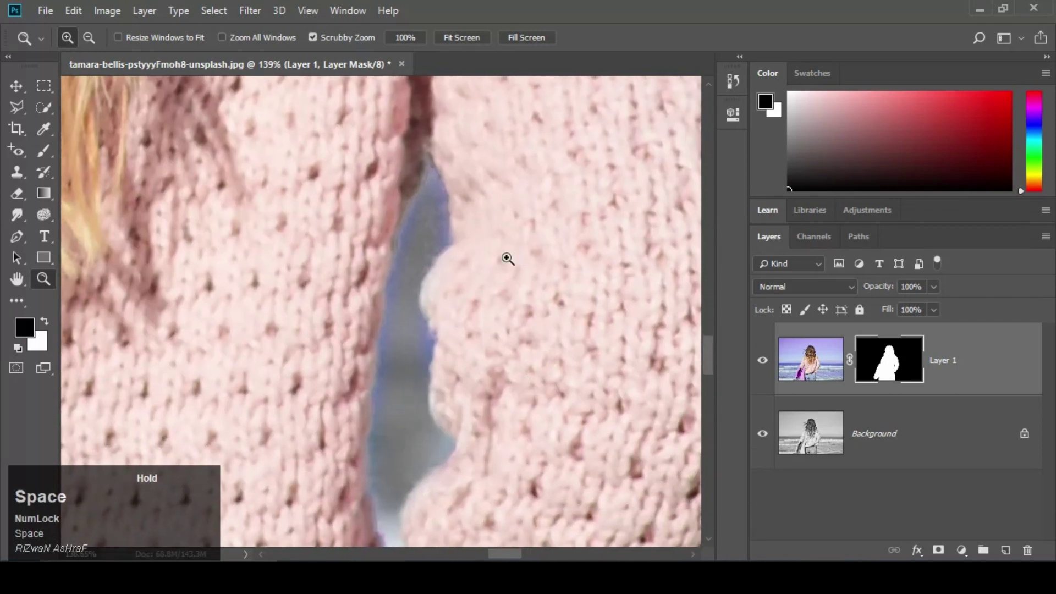
- Paint black on the mask over the gap with a small brush so it turns grey, then return to the Move tool
{"action": "left_click_drag", "start_coordinate": [18, 277], "coordinate": [54, 155]}
{"action": "left_click", "coordinate": [55, 155]}
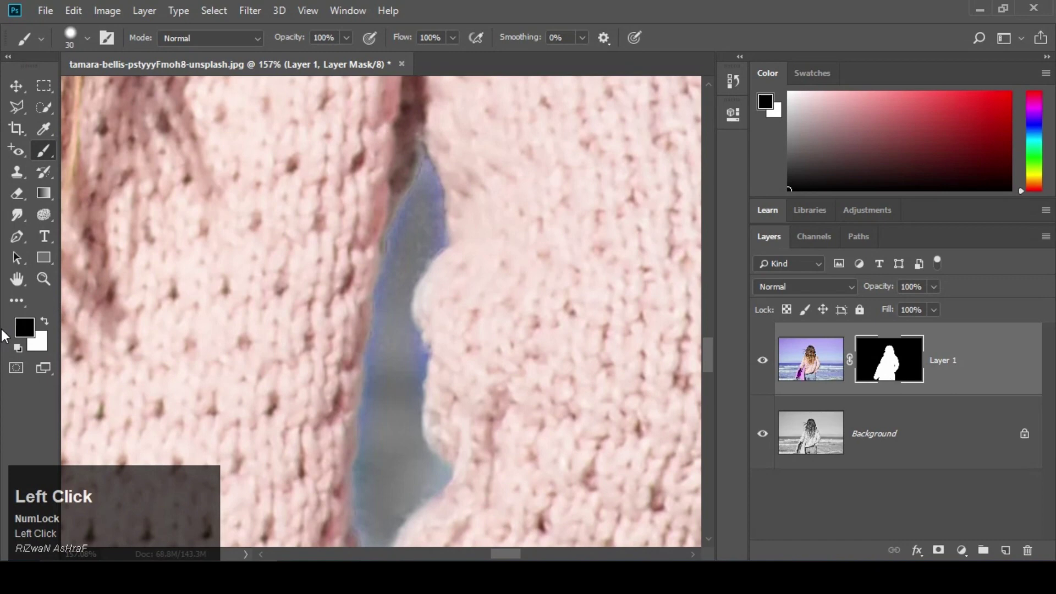
{"action": "key", "text": "["}
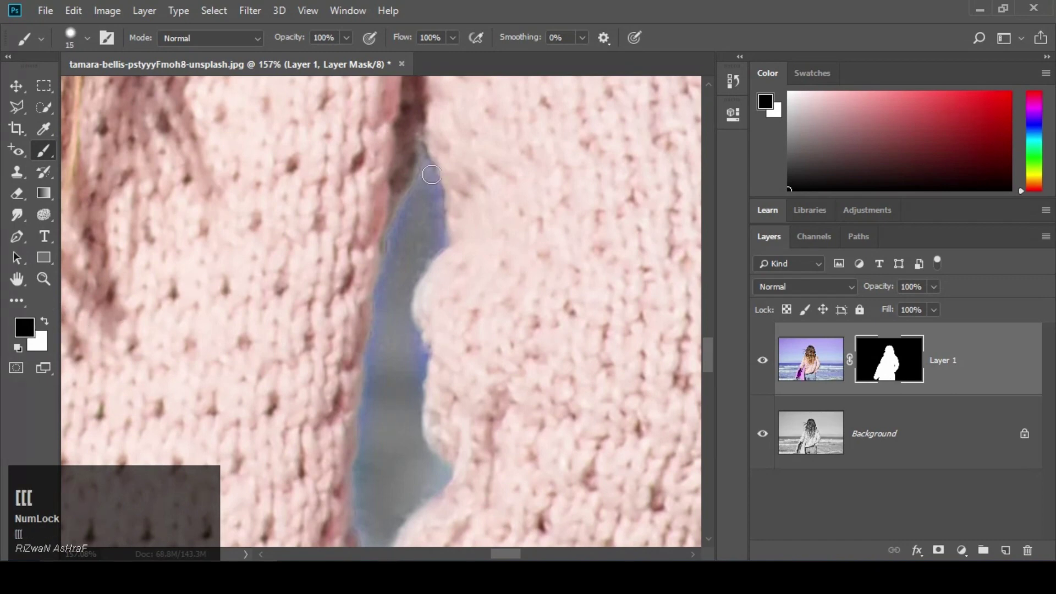
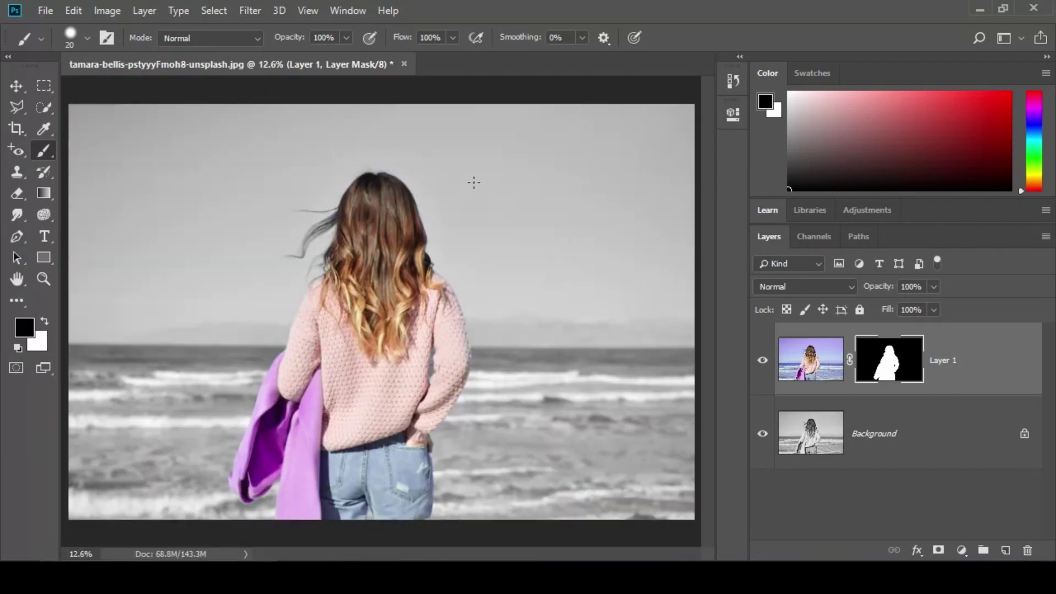
{"action": "key", "text": "v"}
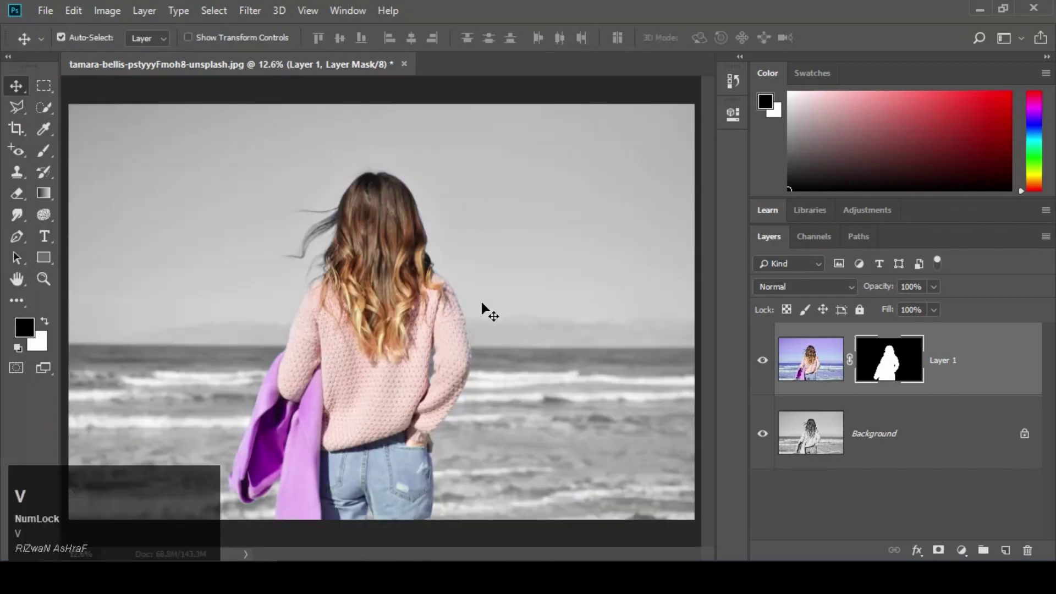